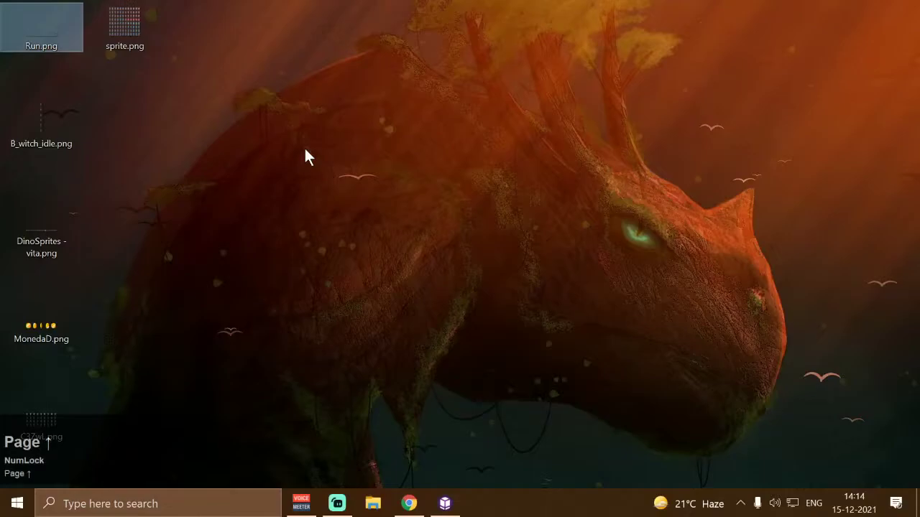
Step: Restore the Chrome window showing the 2D Spritesheet Animation extension page
{"action": "left_click", "coordinate": [309, 154]}
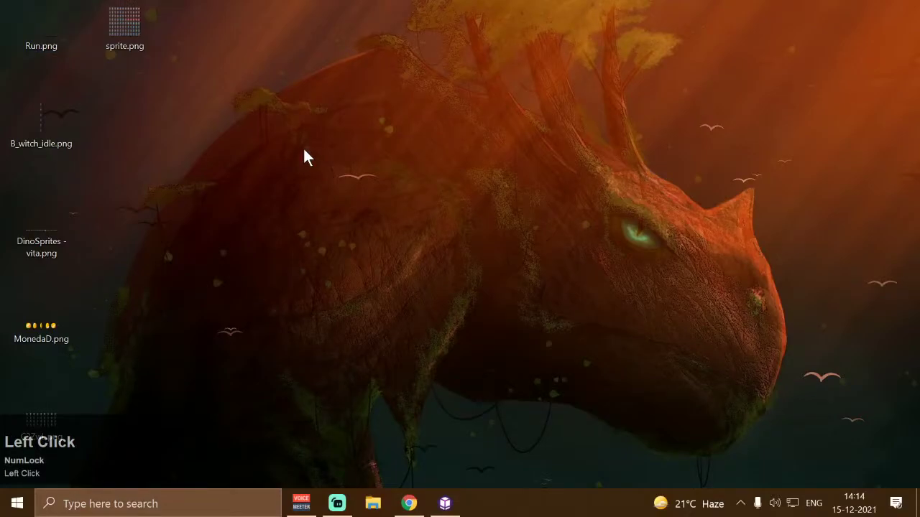
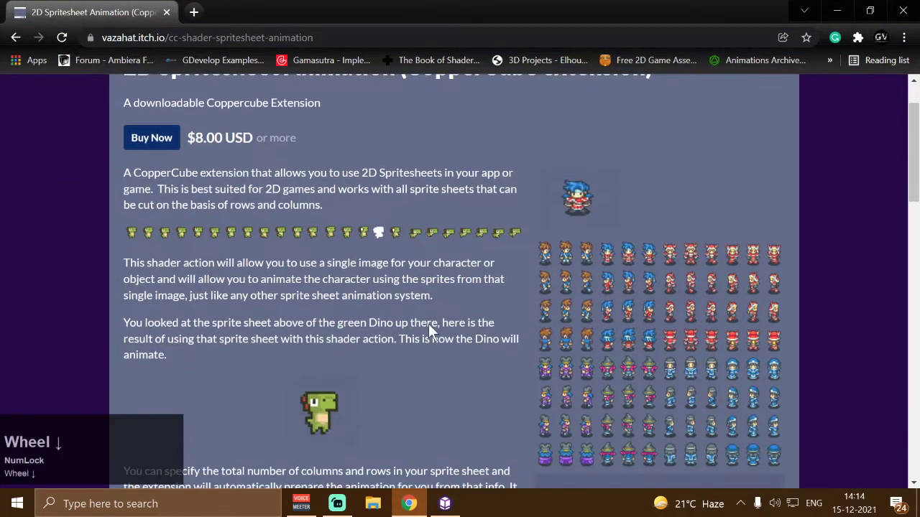
Step: Scroll through the extension's usage notes, then minimize Chrome back to the desktop
{"action": "scroll", "scroll_direction": "down", "scroll_amount": 3}
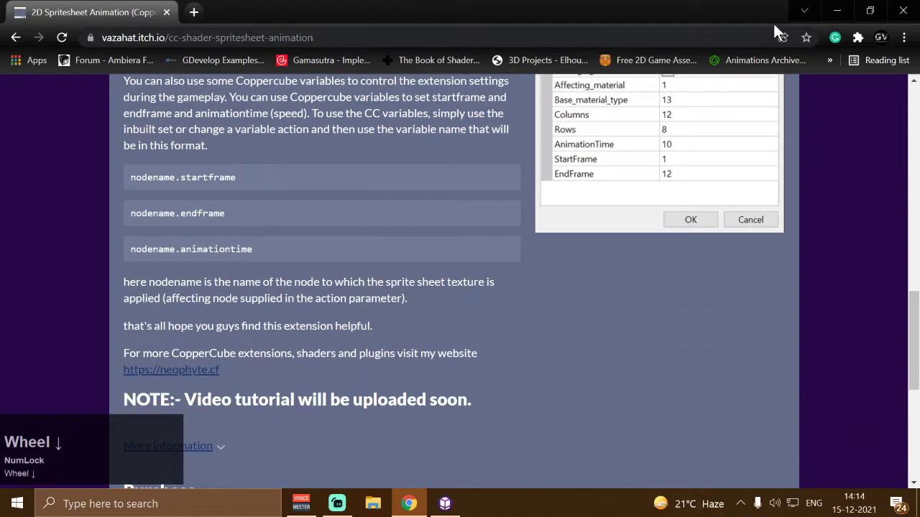
{"action": "left_click", "coordinate": [834, 9]}
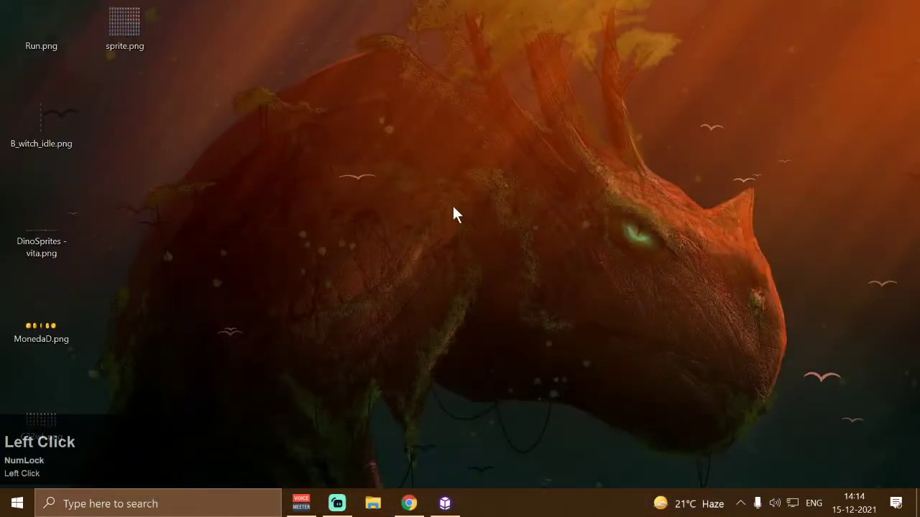
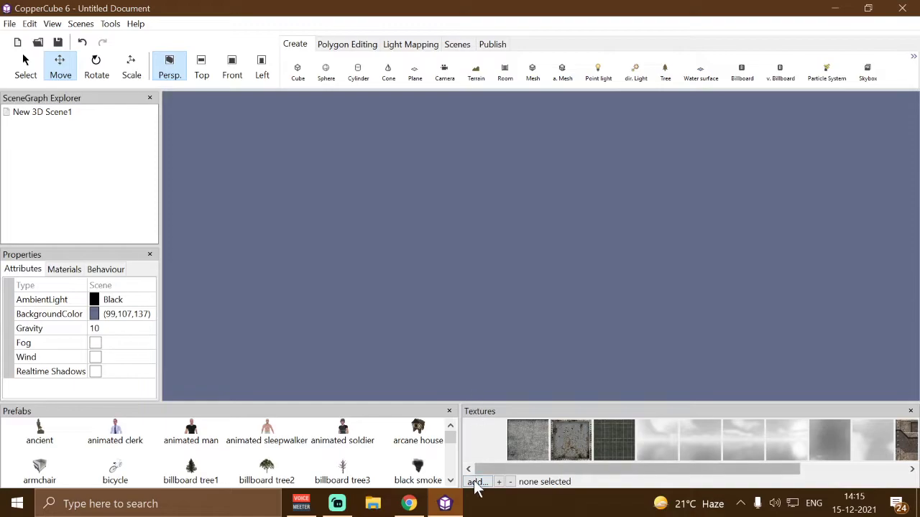
Step: Load MonedaD.png, Run.png and sprite.png from the Desktop as textures
{"action": "left_click", "coordinate": [478, 486]}
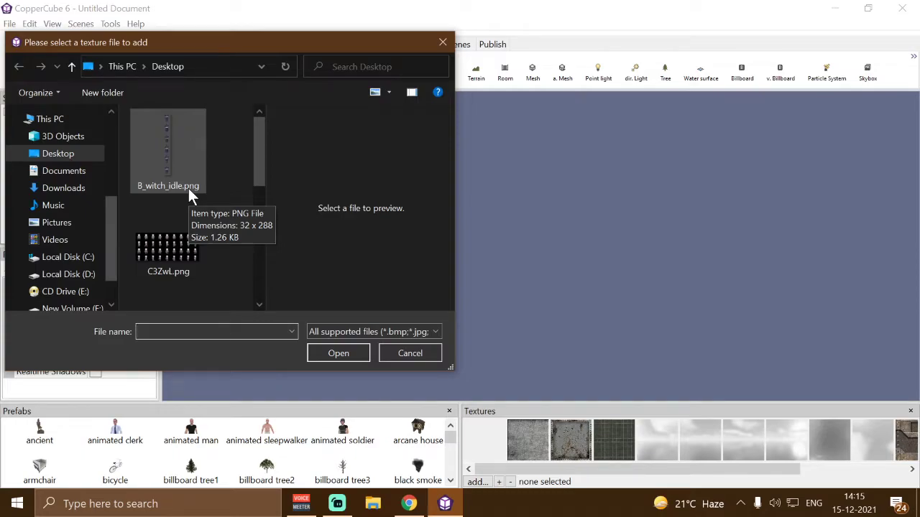
{"action": "scroll", "scroll_direction": "down", "scroll_amount": 3}
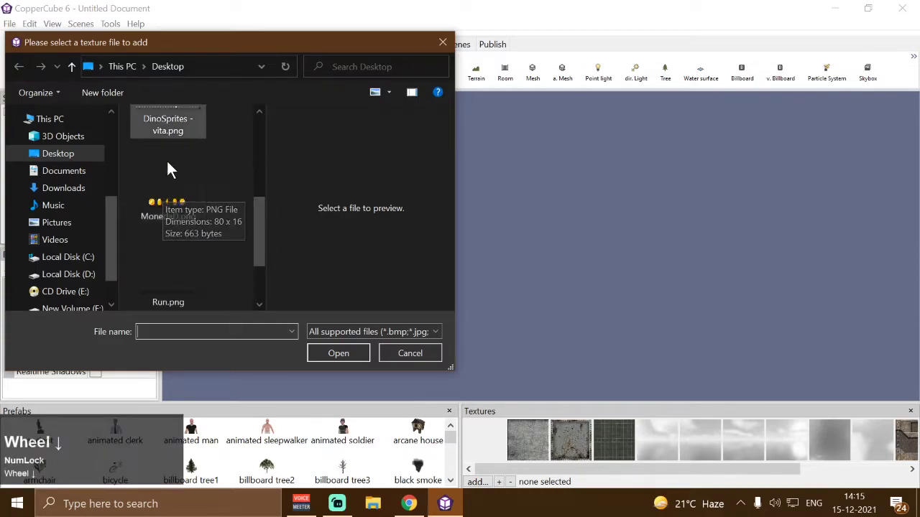
{"action": "left_click", "coordinate": [194, 179]}
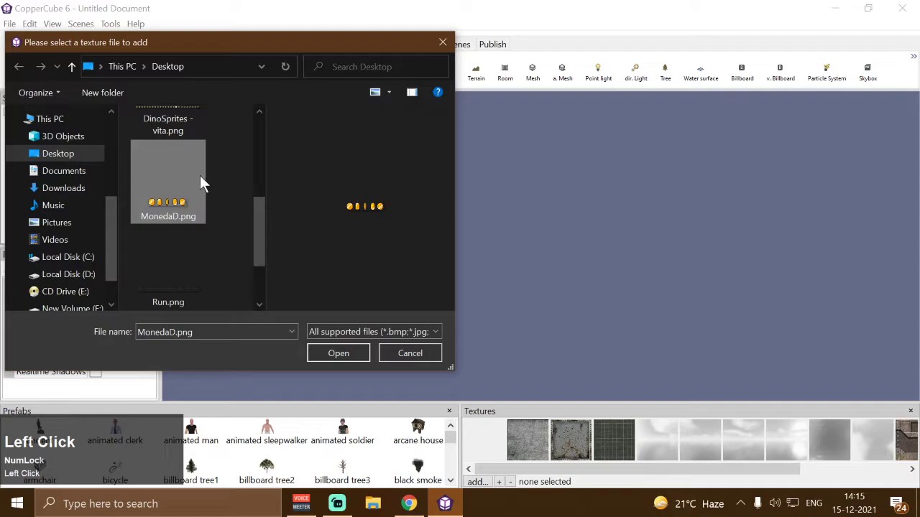
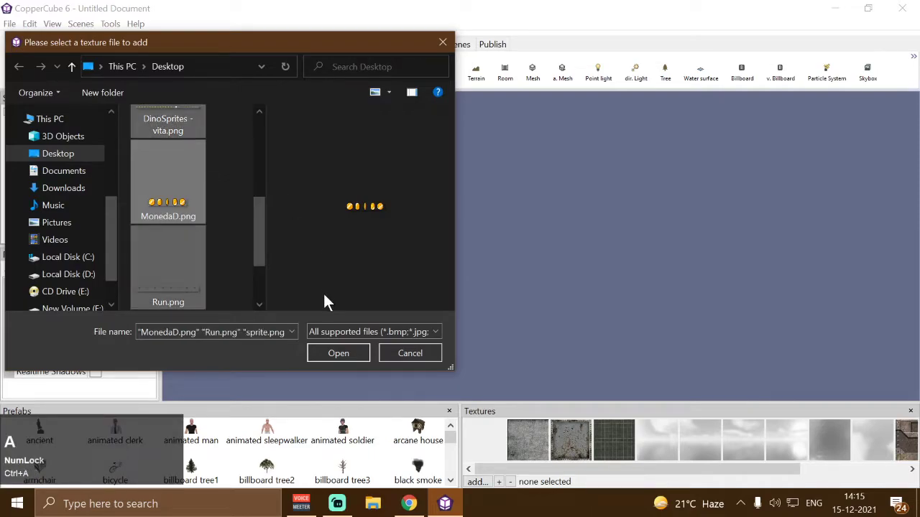
{"action": "left_click", "coordinate": [333, 357]}
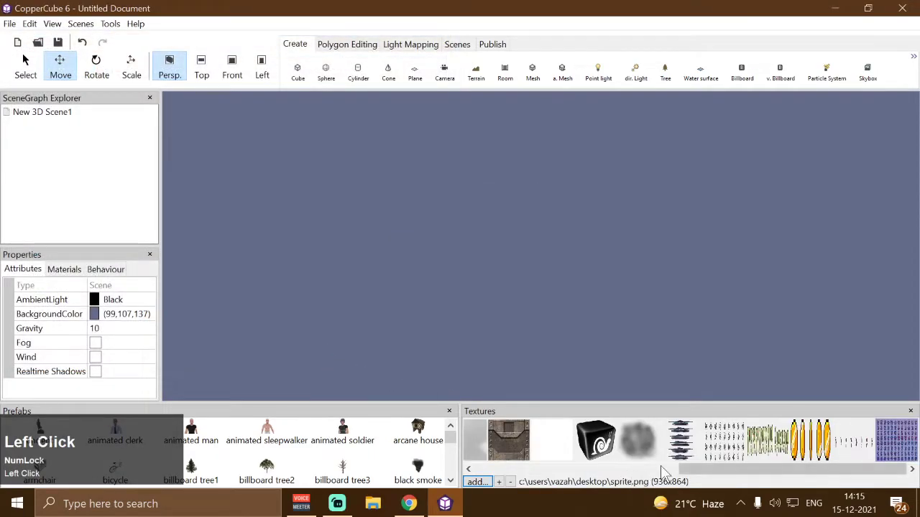
Step: Create planeMesh1 with tile count 1, width 32 and length 32
{"action": "left_click_drag", "start_coordinate": [730, 471], "coordinate": [421, 95]}
{"action": "left_click", "coordinate": [418, 81]}
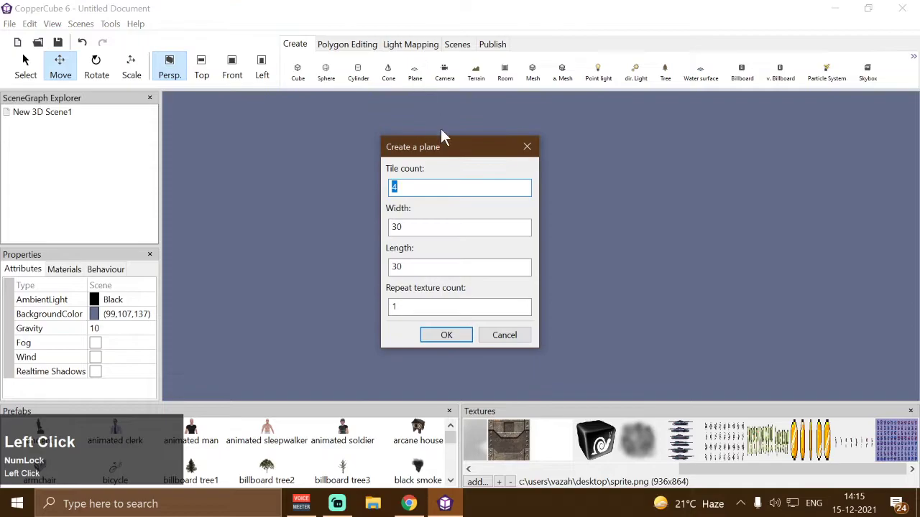
{"action": "left_click_drag", "start_coordinate": [27, 59], "coordinate": [447, 248]}
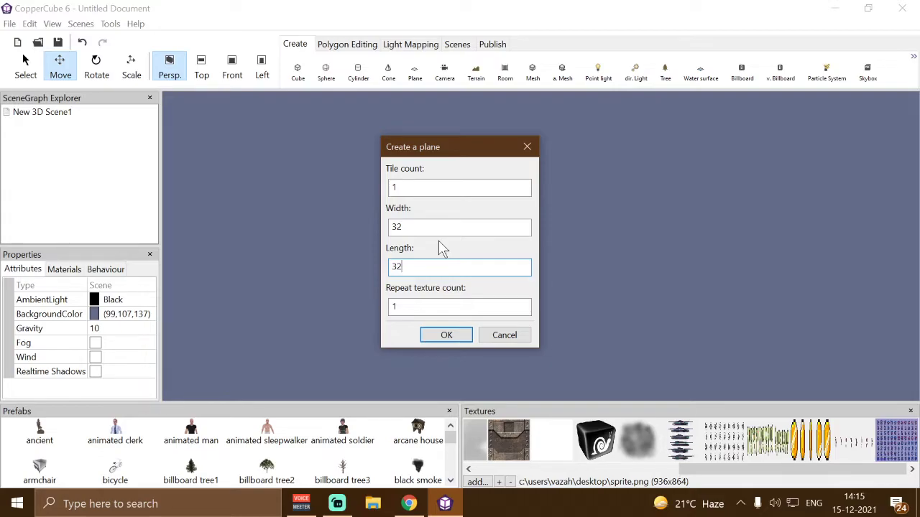
{"action": "left_click_drag", "start_coordinate": [446, 337], "coordinate": [692, 335]}
{"action": "scroll", "scroll_direction": "up", "scroll_amount": 3}
{"action": "scroll", "scroll_direction": "down", "scroll_amount": 3}
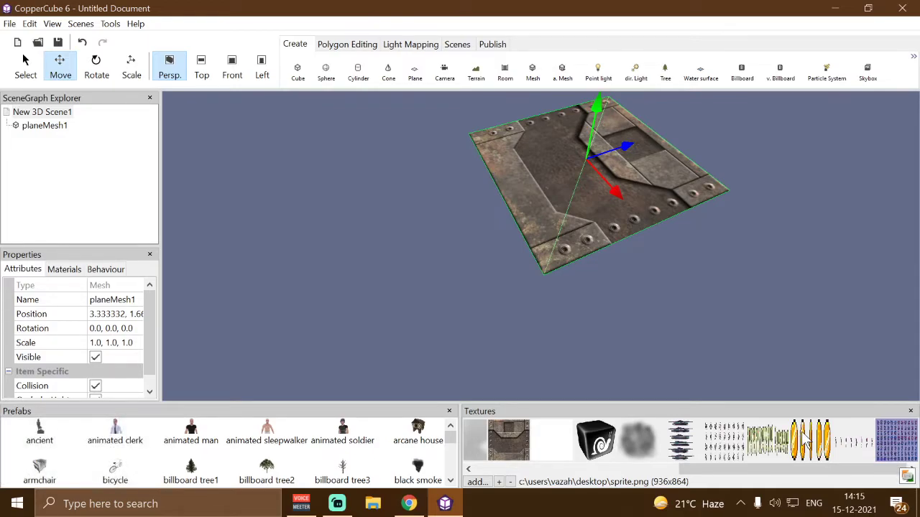
Step: Texture planeMesh1 with the MonedaD coin sheet using transparent alpha material
{"action": "left_click", "coordinate": [808, 438]}
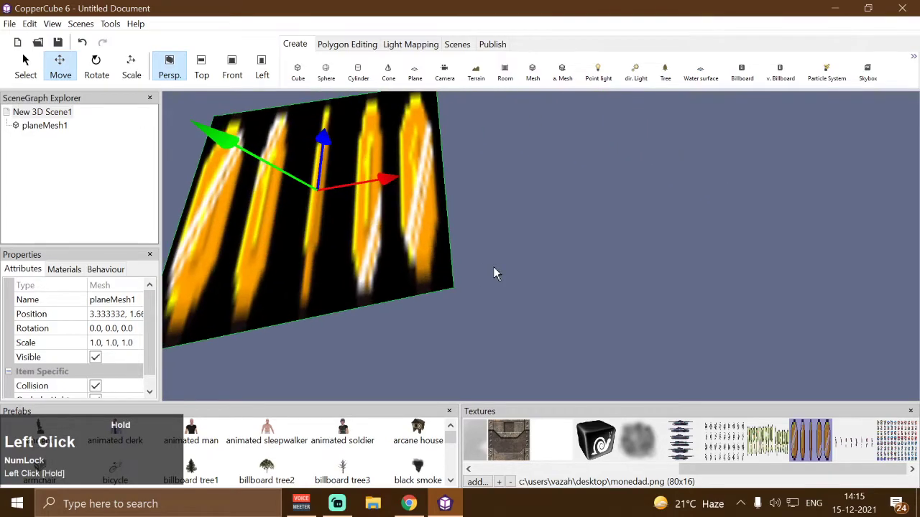
{"action": "key", "text": "Left"}
Step: Add a 'When a key is pressed do something' behaviour to planeMesh1
{"action": "left_click", "coordinate": [73, 274]}
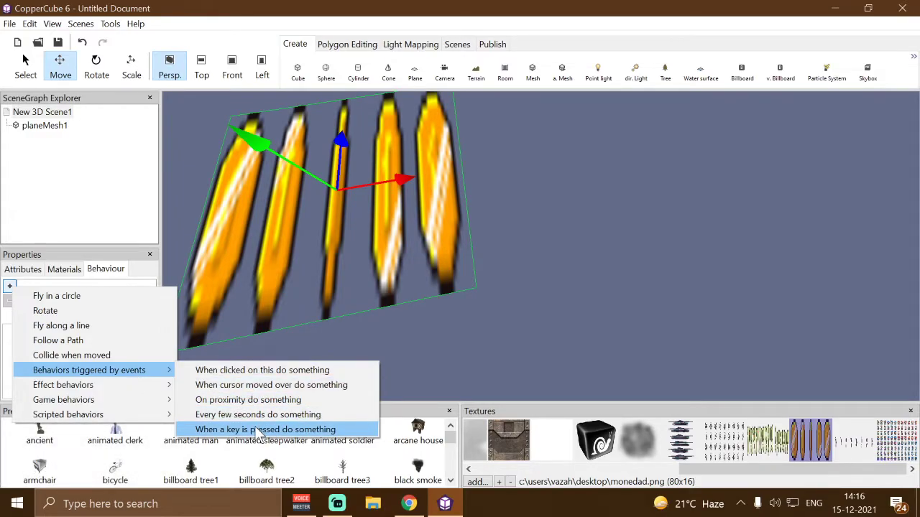
{"action": "left_click", "coordinate": [259, 431]}
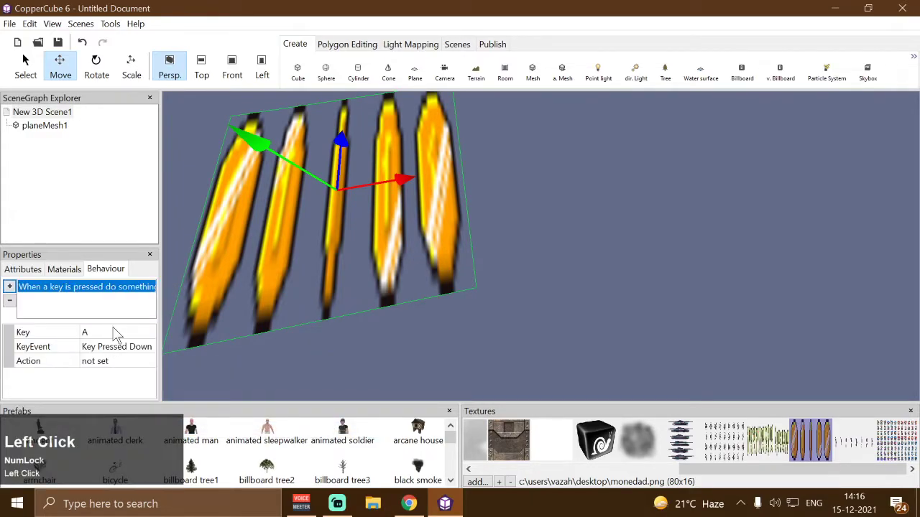
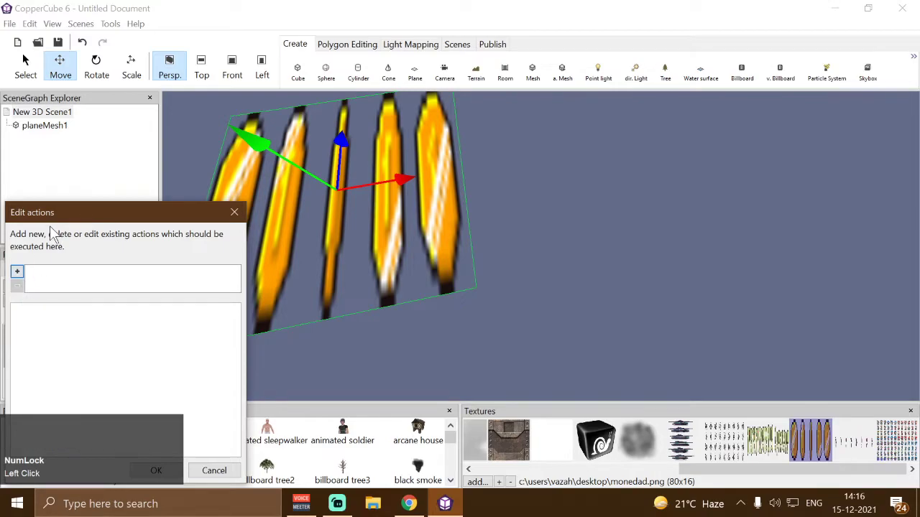
Step: Set the key to F and browse the scripted actions for Spritesheet Animator
{"action": "left_click", "coordinate": [55, 221]}
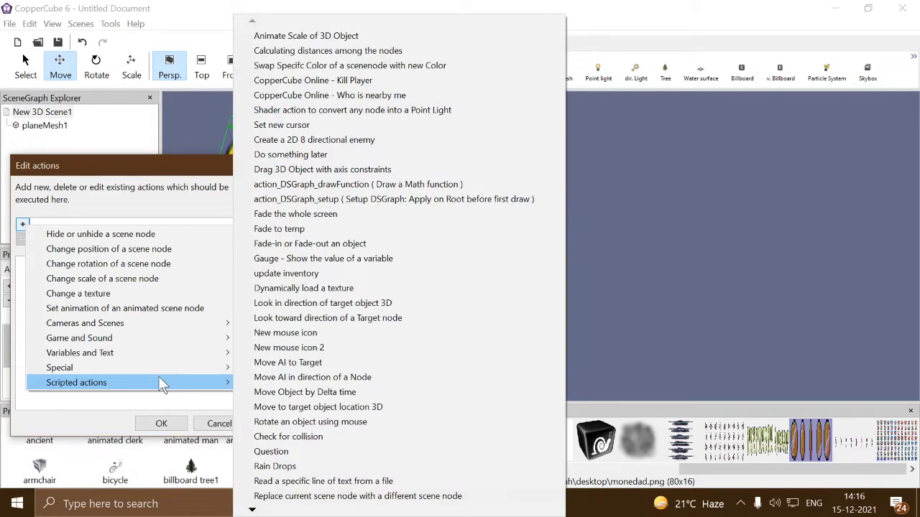
{"action": "type", "text": "ss"}
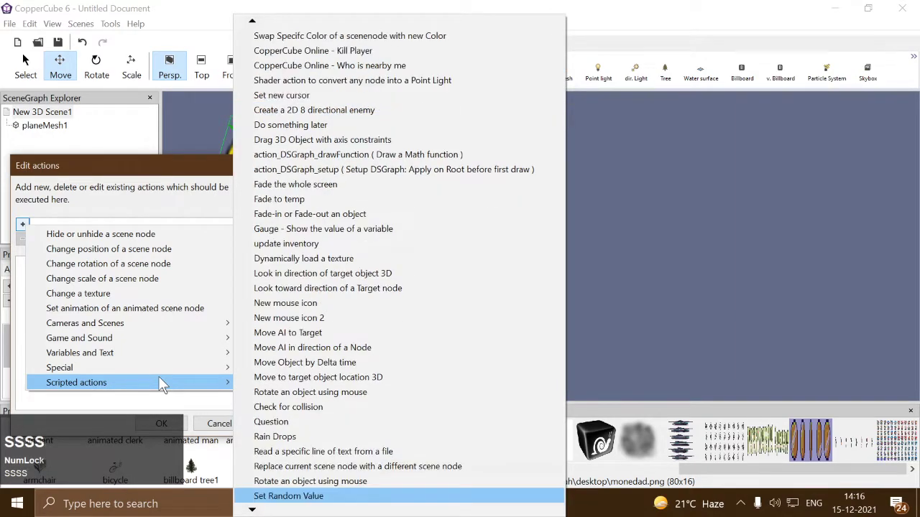
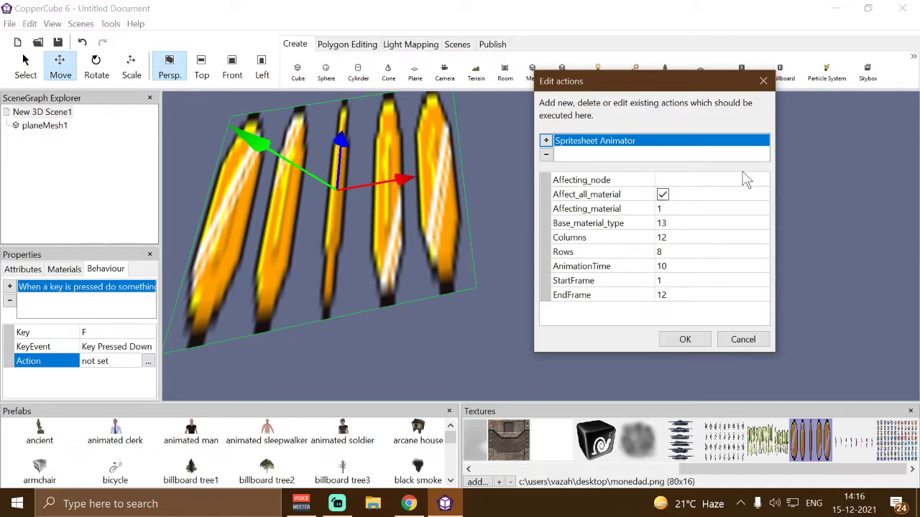
Step: Target planeMesh1, enable Base_material_type, and confirm the Spritesheet Animator action
{"action": "left_click", "coordinate": [744, 185]}
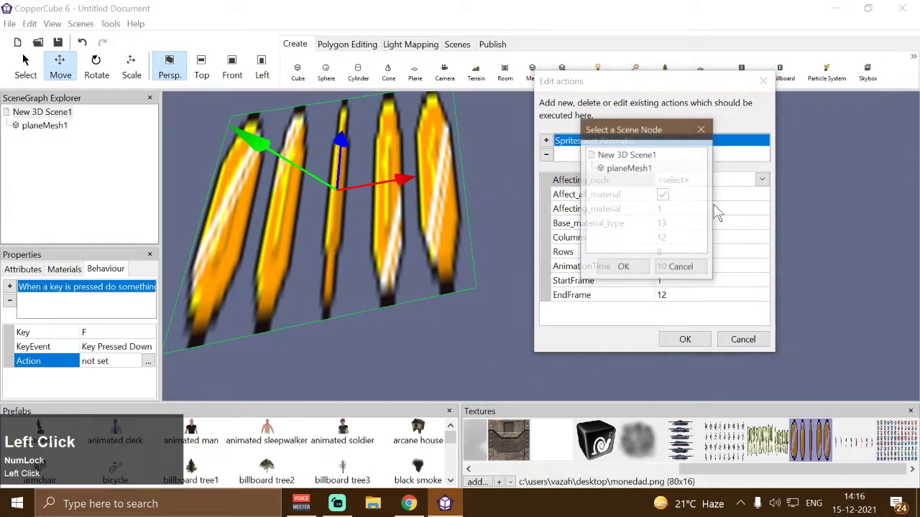
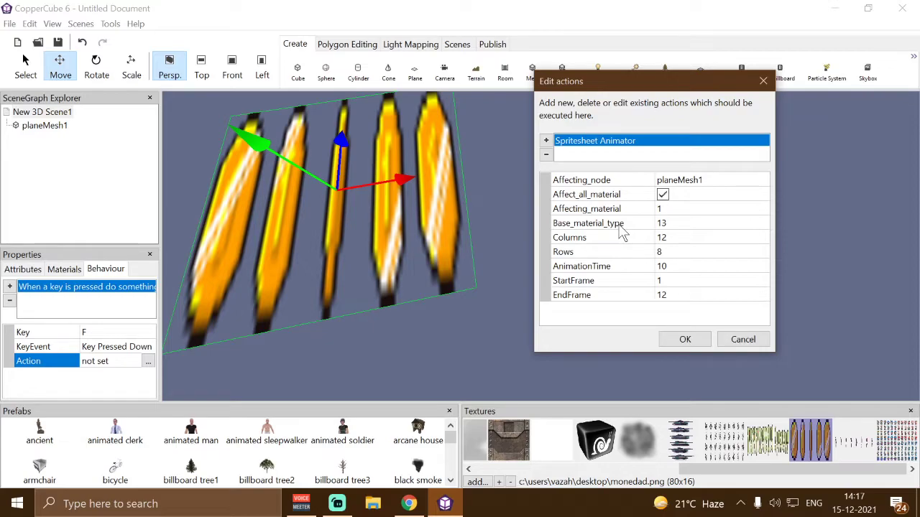
{"action": "left_click", "coordinate": [27, 59]}
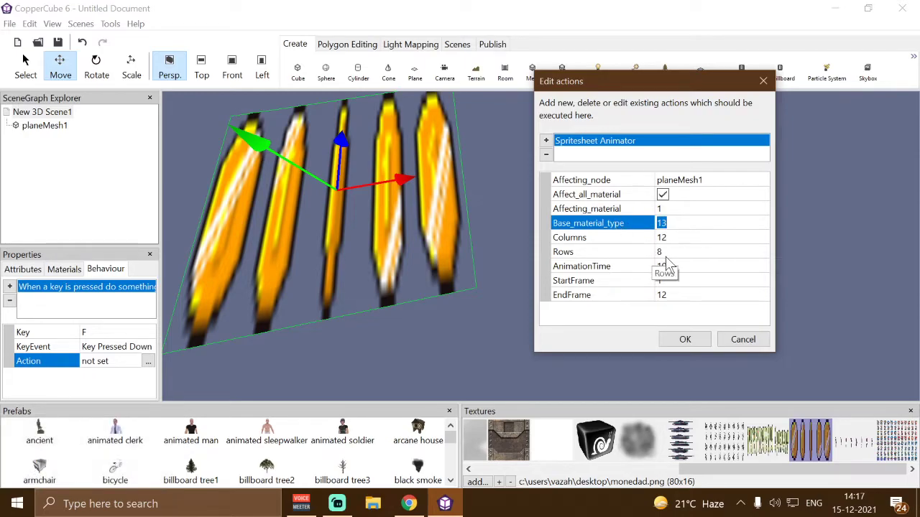
{"action": "left_click", "coordinate": [691, 349]}
Step: Try sprite.png on the plane, then restore the MonedaD coin strip texture
{"action": "key", "text": "Up"}
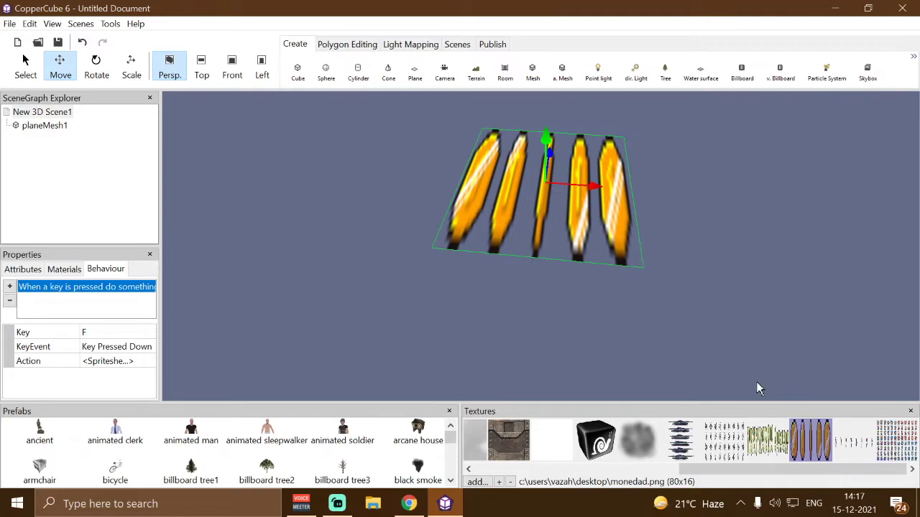
{"action": "left_click", "coordinate": [744, 474]}
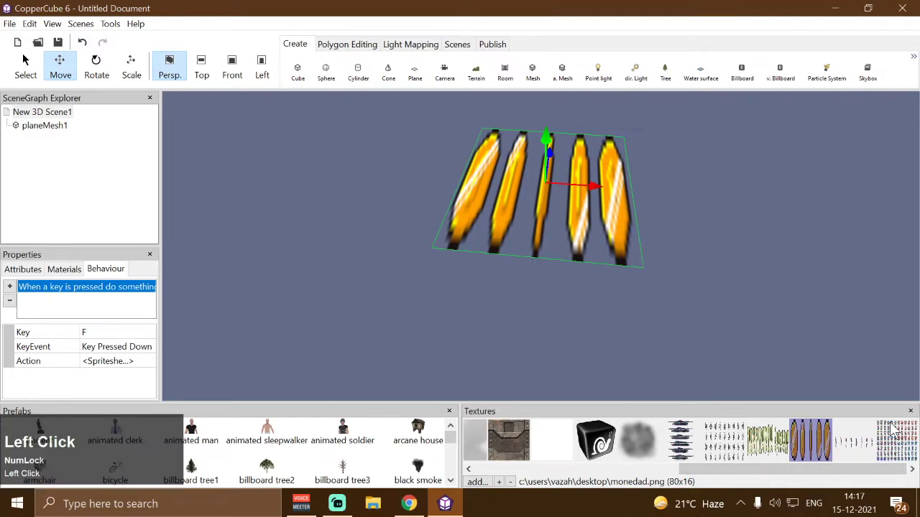
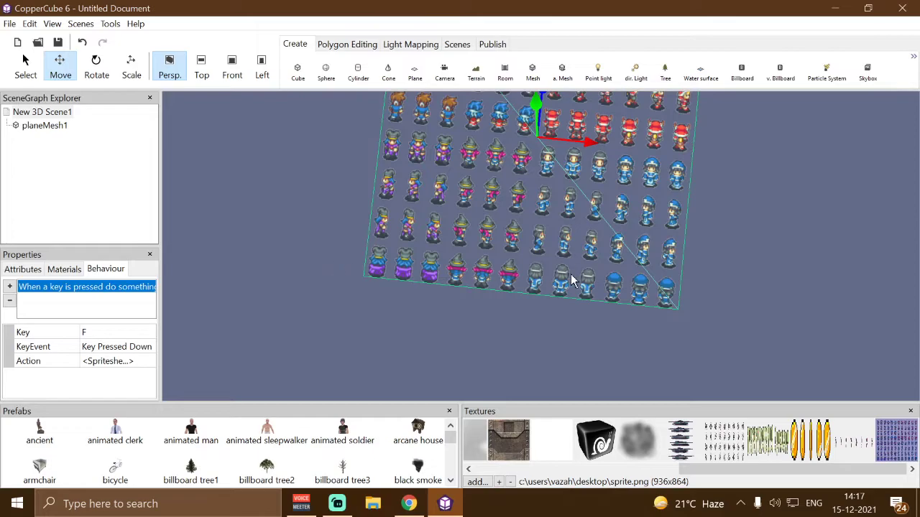
{"action": "key", "text": "Down"}
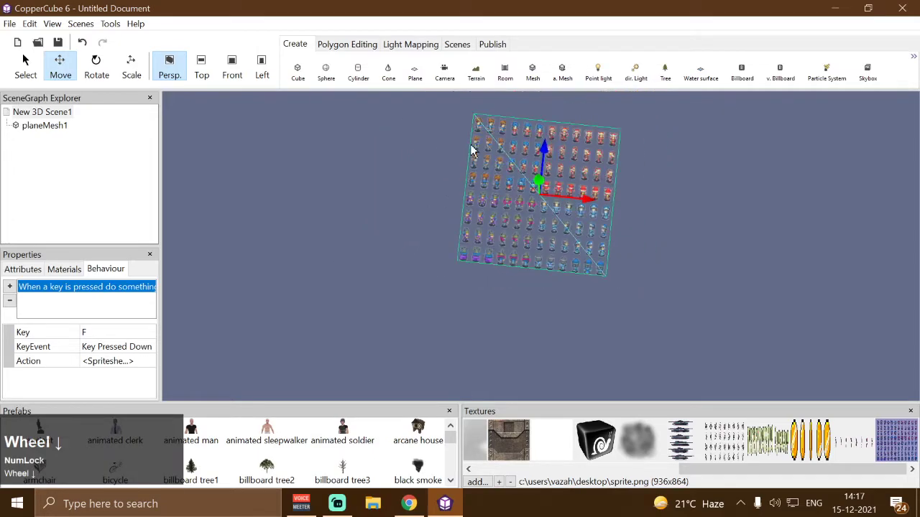
{"action": "scroll", "scroll_direction": "down", "scroll_amount": 3}
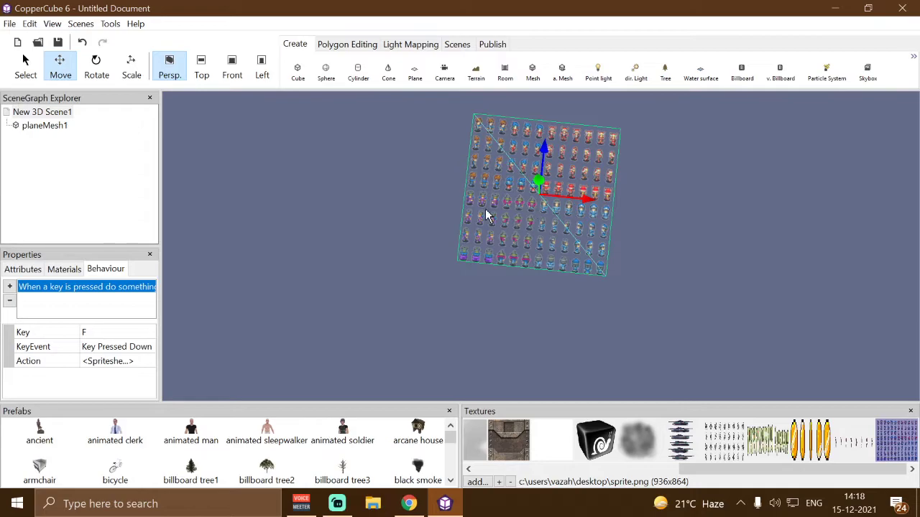
{"action": "left_click", "coordinate": [743, 473]}
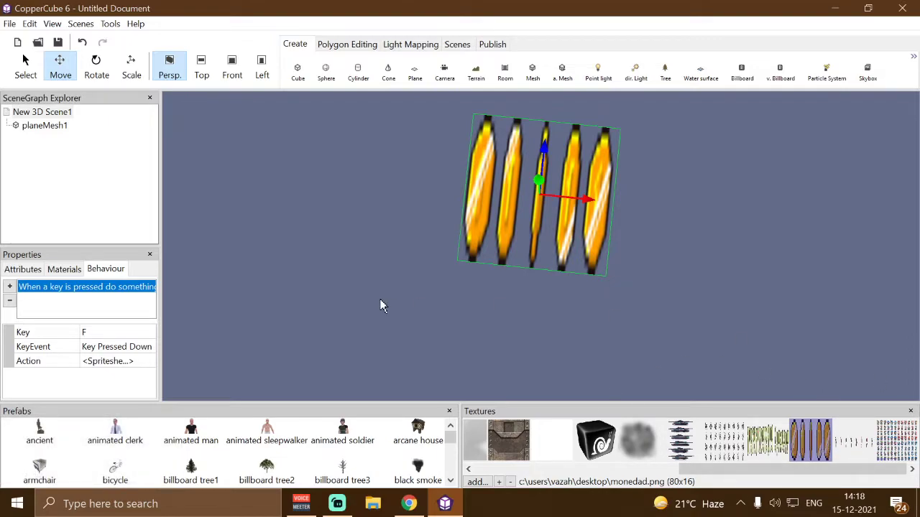
Step: Change the animator to 5 columns, 1 row, end frame 5, and confirm
{"action": "left_click_drag", "start_coordinate": [156, 367], "coordinate": [130, 214]}
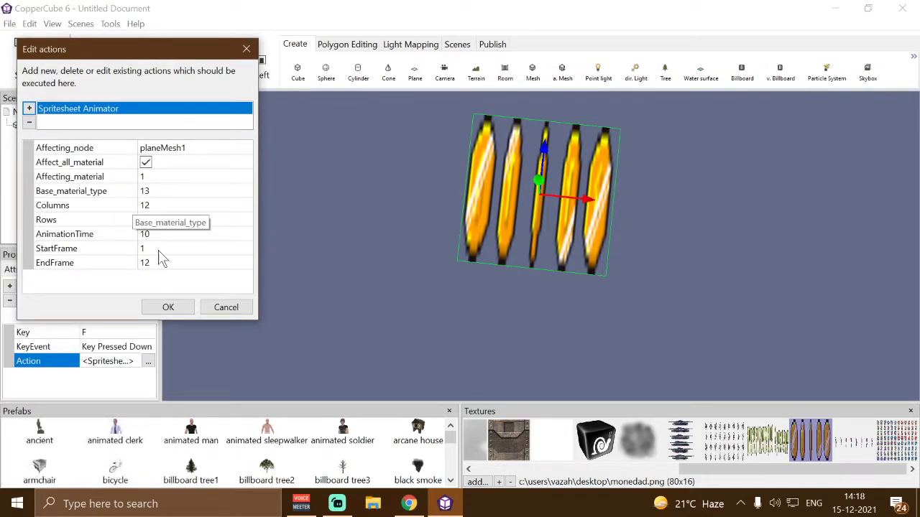
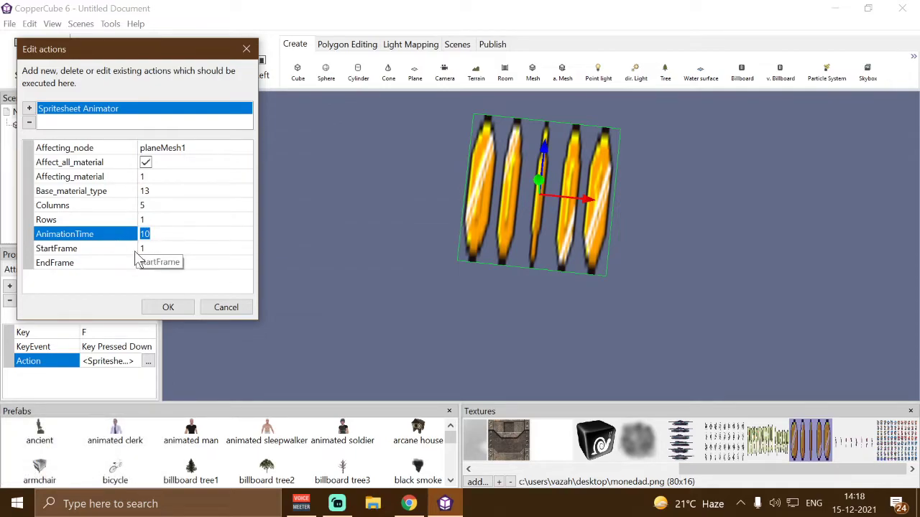
{"action": "left_click", "coordinate": [156, 253]}
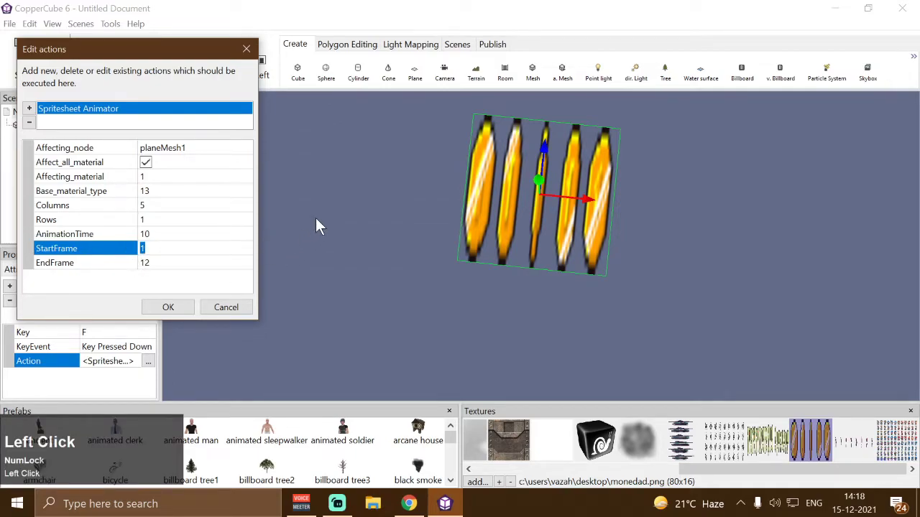
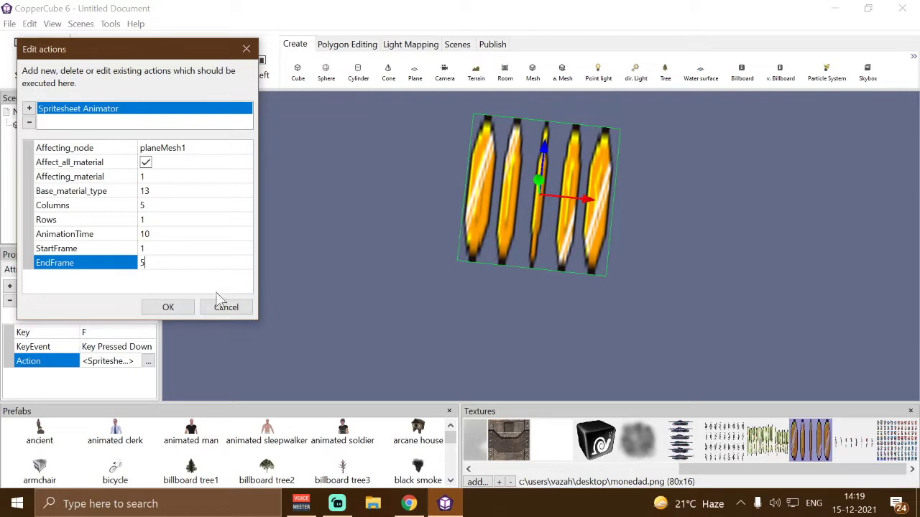
{"action": "left_click", "coordinate": [149, 311]}
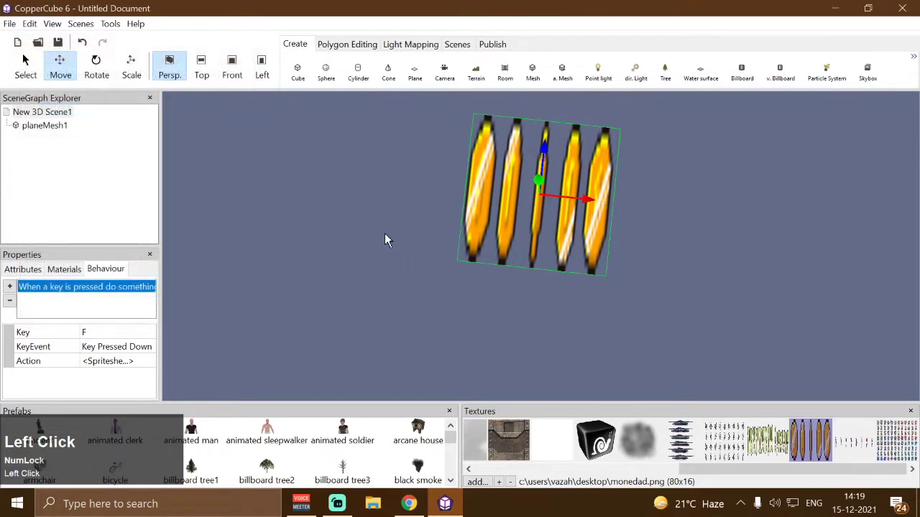
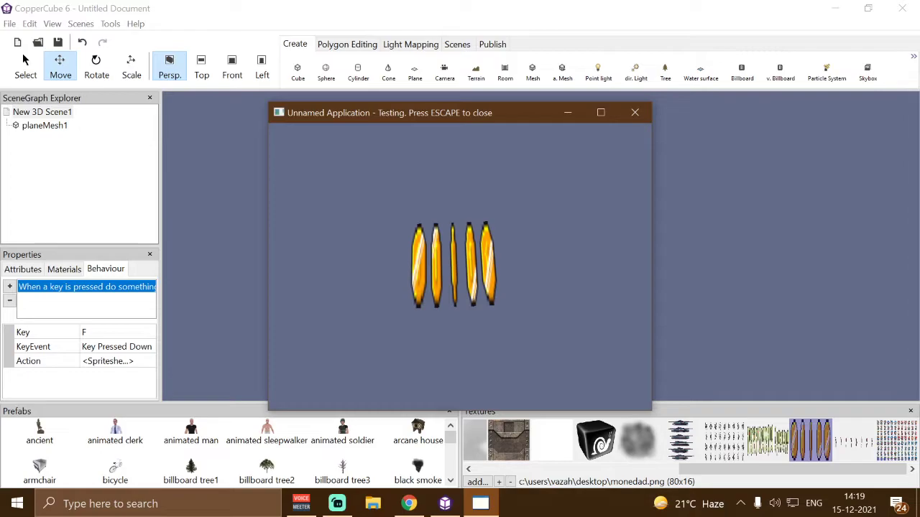
Step: Trigger the coin animation with the F key in the running test window
{"action": "key", "text": "f"}
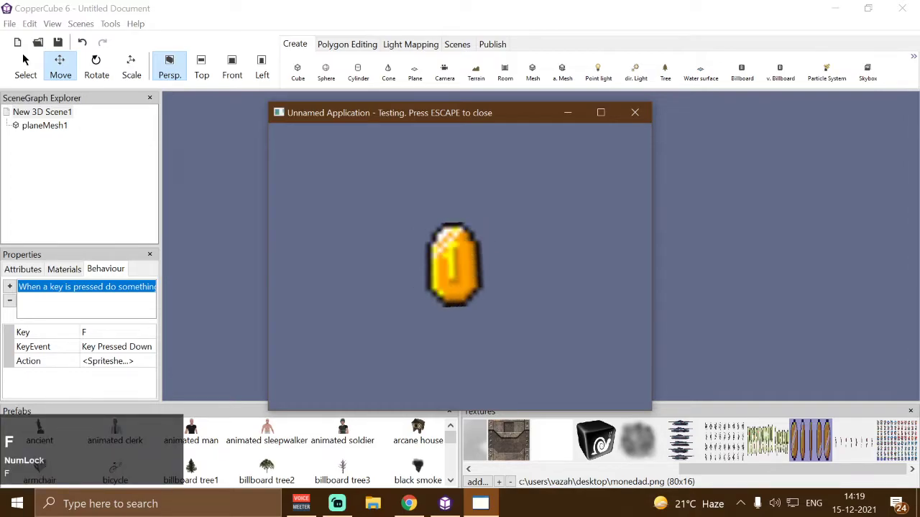
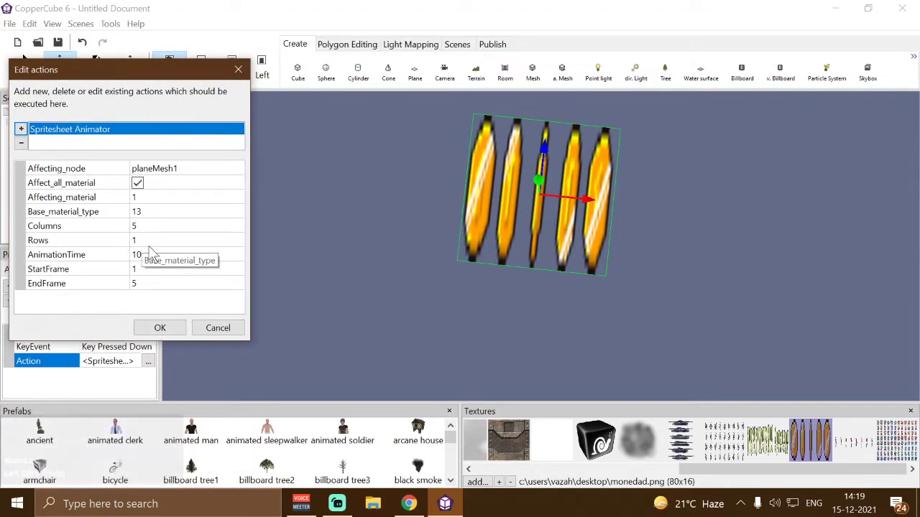
Step: Set the animator's AnimationTime to 1, confirm it, and run the faster coin animation with F
{"action": "left_click", "coordinate": [155, 260]}
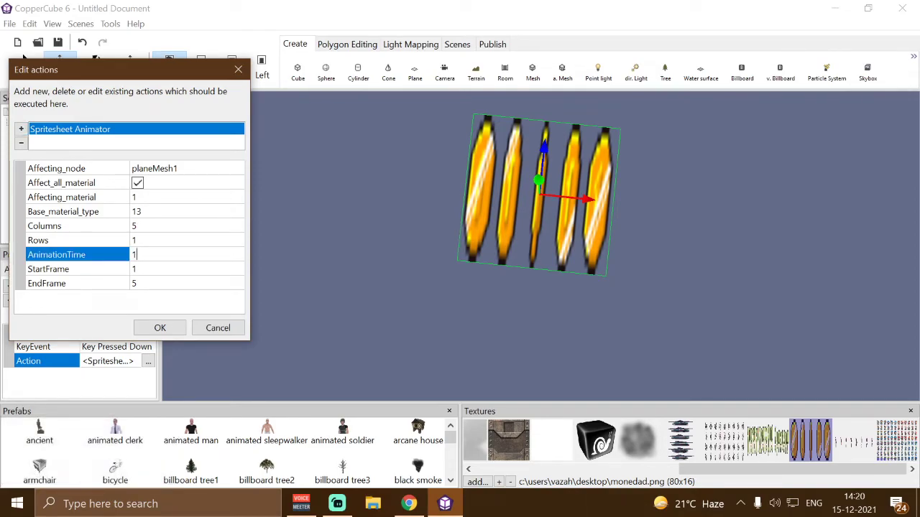
{"action": "left_click", "coordinate": [178, 340]}
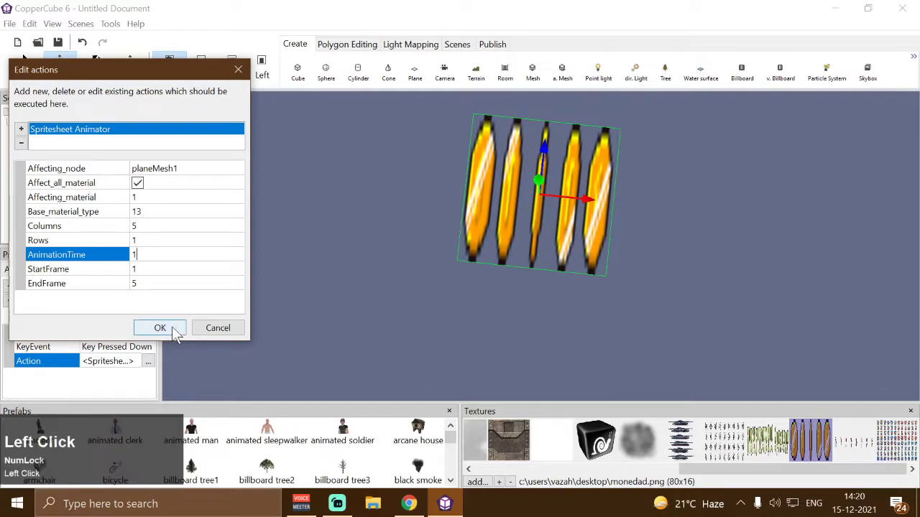
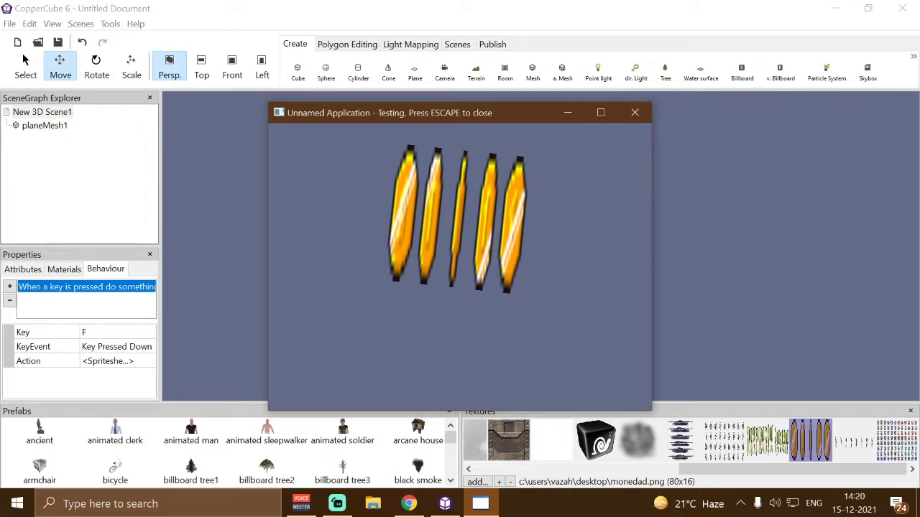
{"action": "key", "text": "f"}
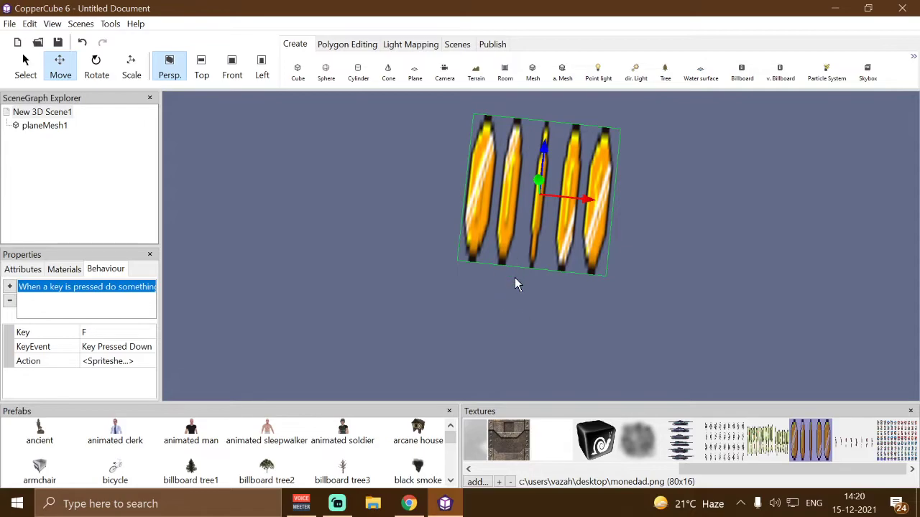
Step: Apply the character sprite sheet sprite.png to planeMesh1 and move the action settings window higher
{"action": "left_click_drag", "start_coordinate": [754, 472], "coordinate": [198, 344]}
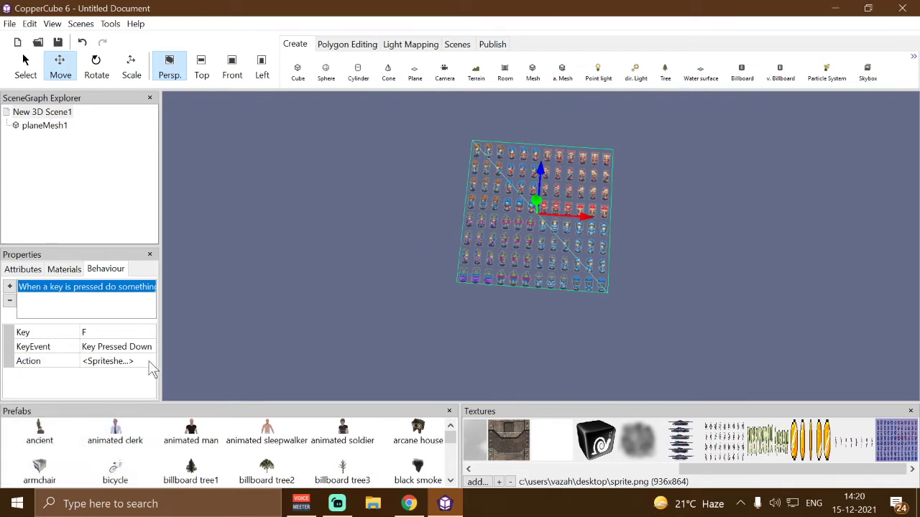
{"action": "left_click_drag", "start_coordinate": [153, 367], "coordinate": [166, 142]}
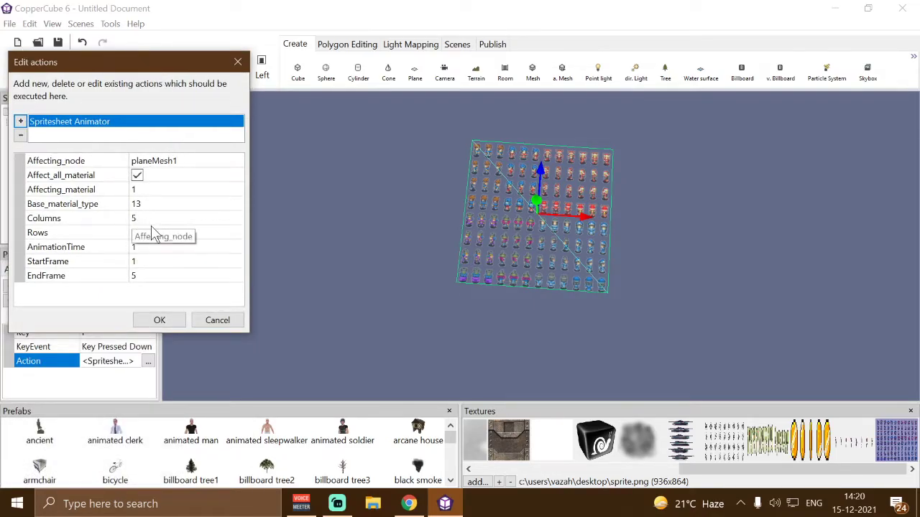
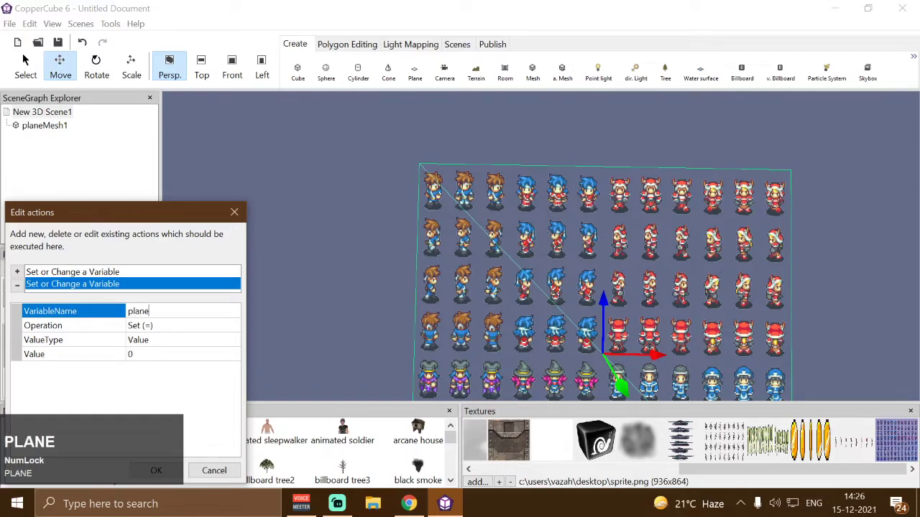
Step: Enter planeMesh1.endframe as the VariableName of the Set or Change a Variable action
{"action": "key", "text": "shift+m"}
{"action": "type", "text": "esh"}
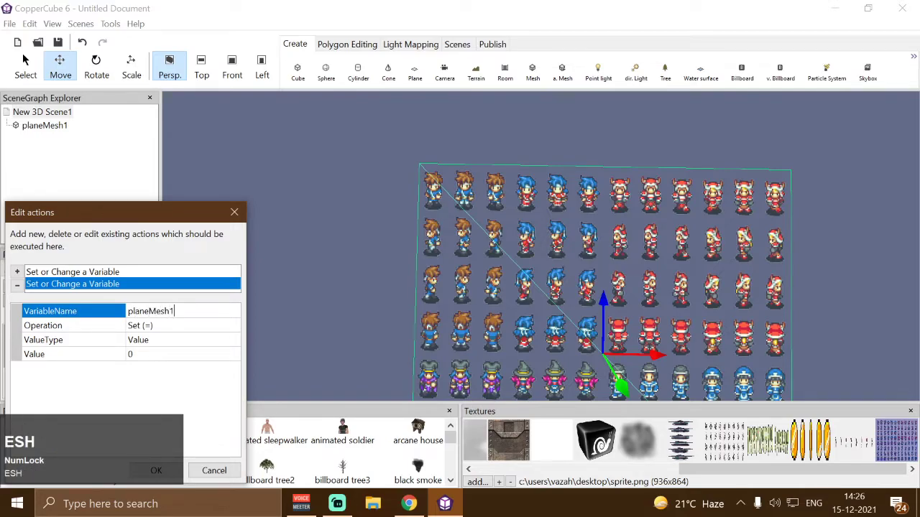
{"action": "type", "text": ".endfra"}
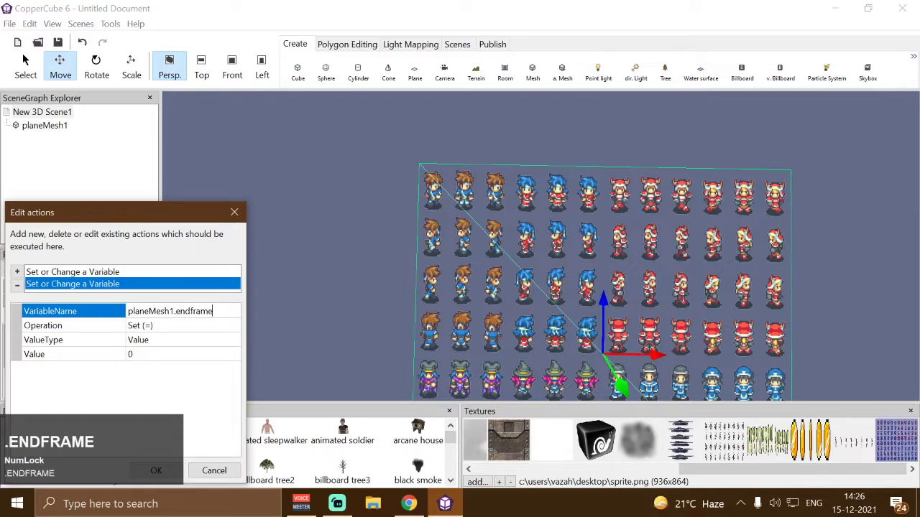
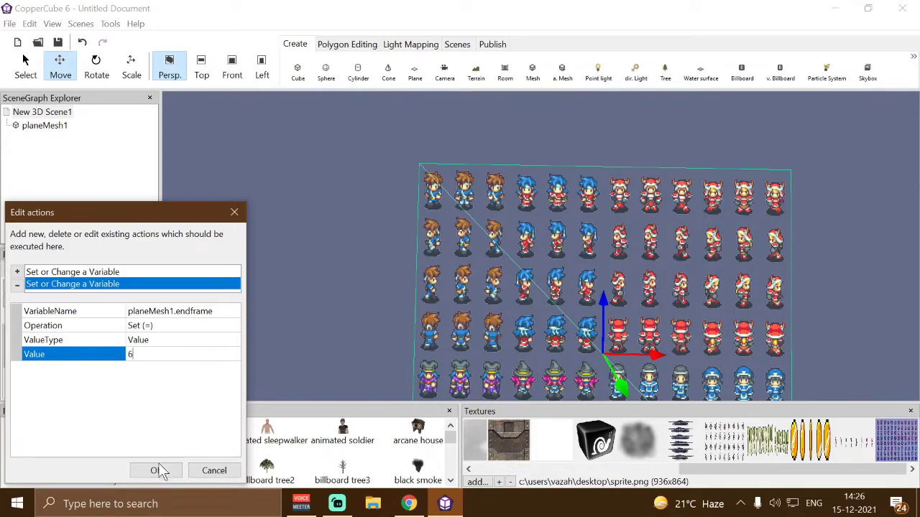
{"action": "left_click", "coordinate": [162, 474]}
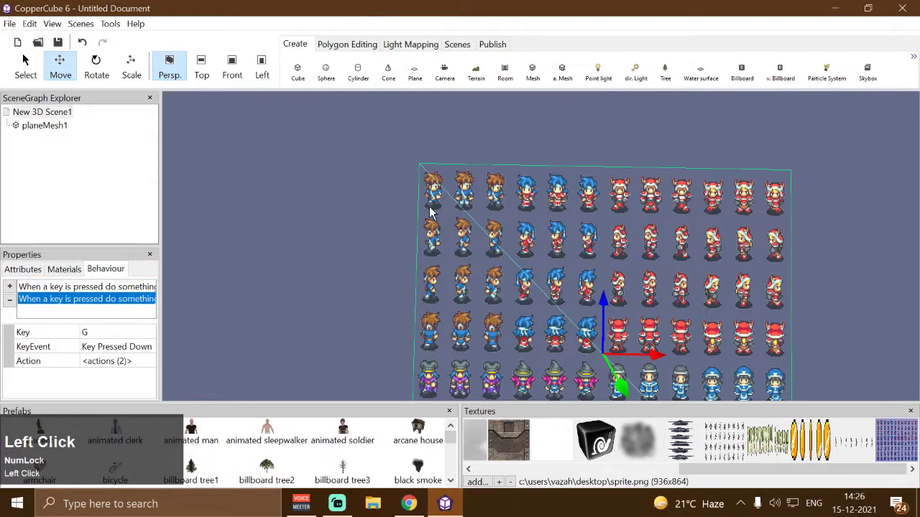
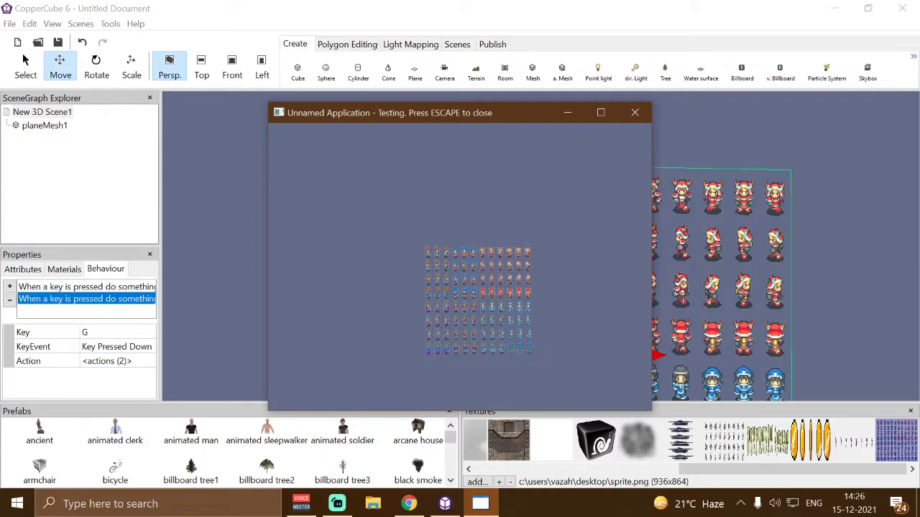
{"action": "key", "text": "s"}
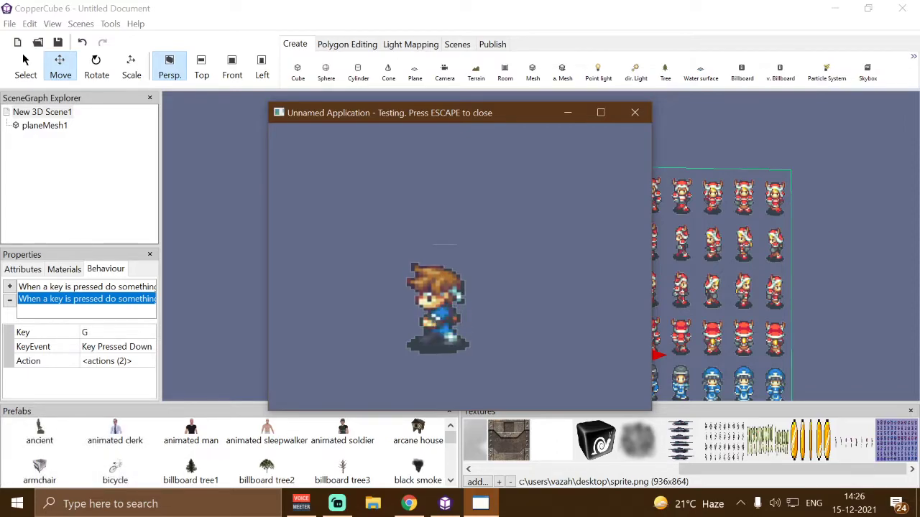
{"action": "key", "text": "g"}
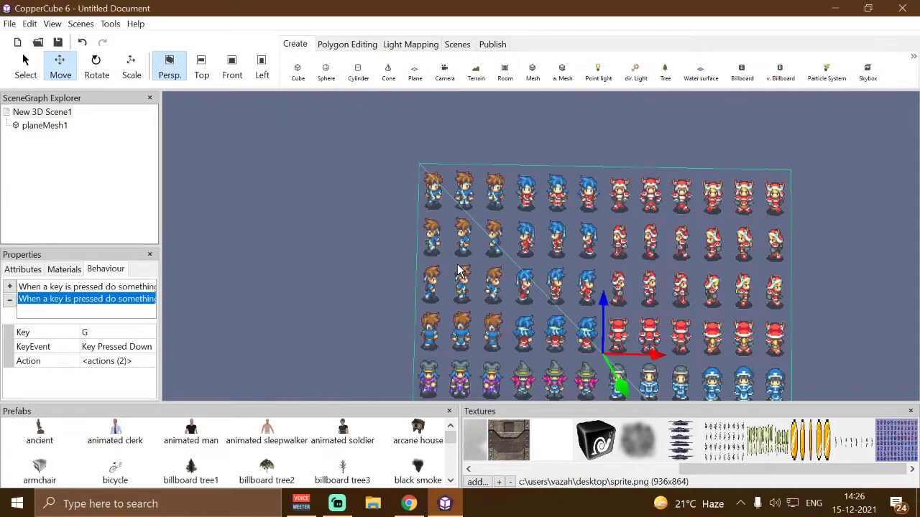
Step: Texture planeMesh1 with the b_witch_idle witch sprite sheet from the Textures panel
{"action": "scroll", "scroll_direction": "down", "scroll_amount": 3}
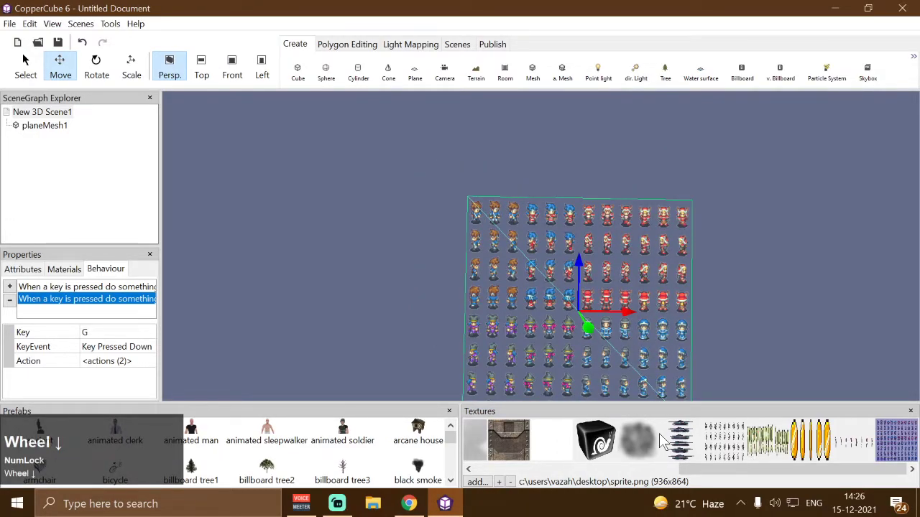
{"action": "left_click", "coordinate": [693, 434]}
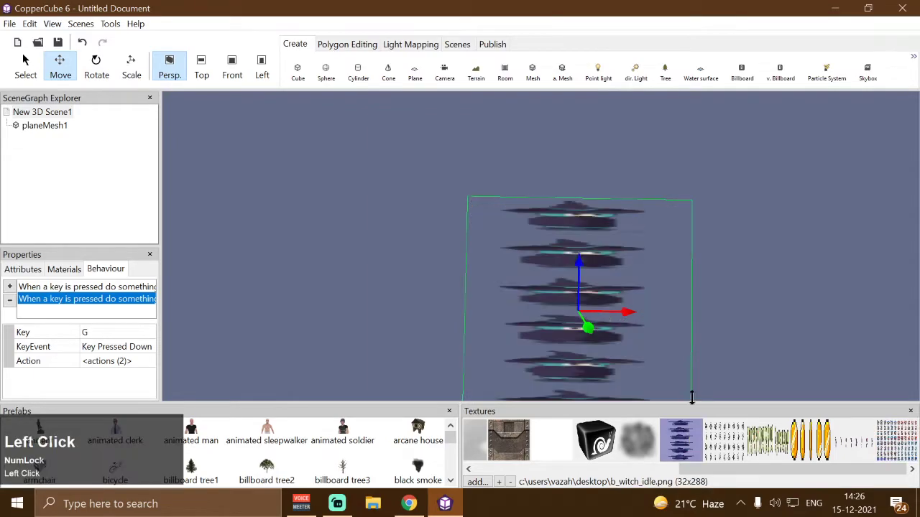
{"action": "scroll", "scroll_direction": "down", "scroll_amount": 3}
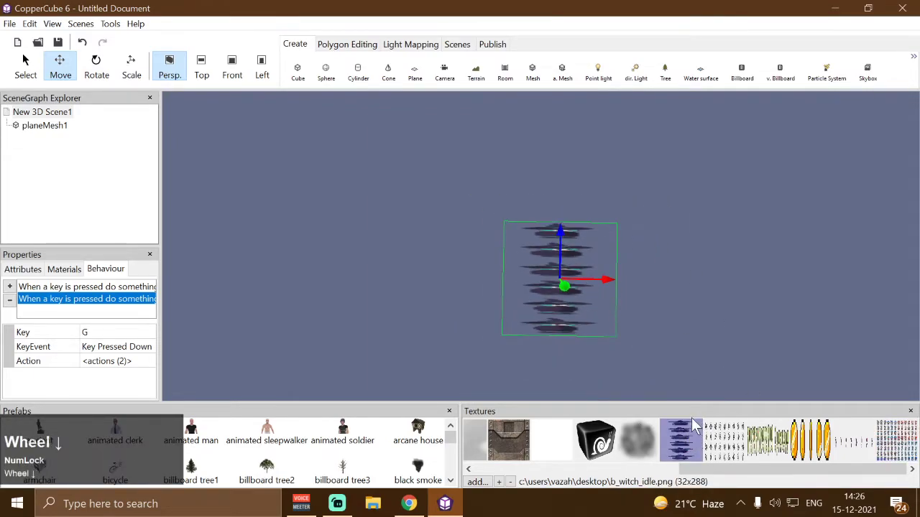
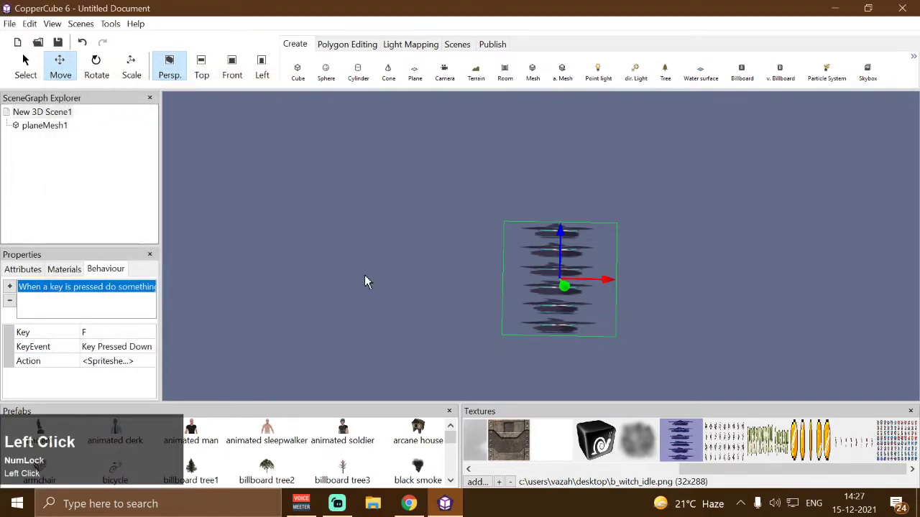
{"action": "key", "text": "ctrl+F10"}
{"action": "type", "text": "fs"}
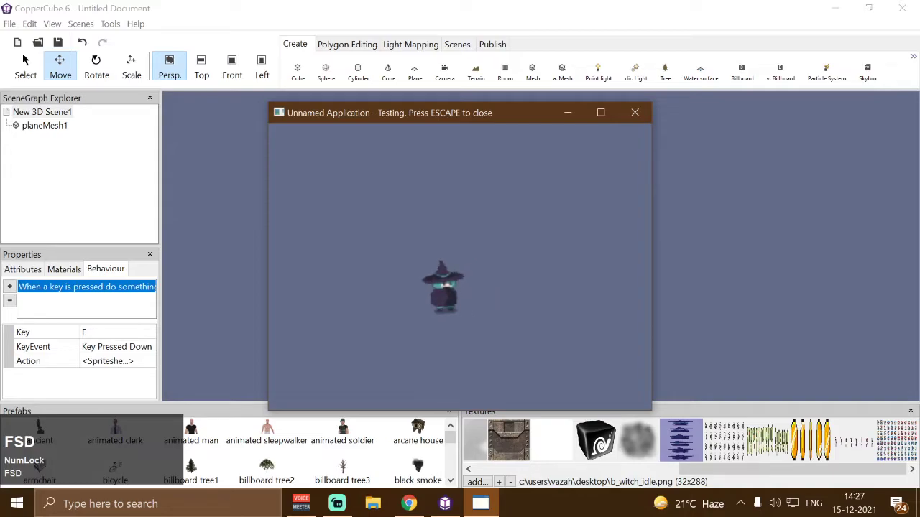
{"action": "type", "text": "d"}
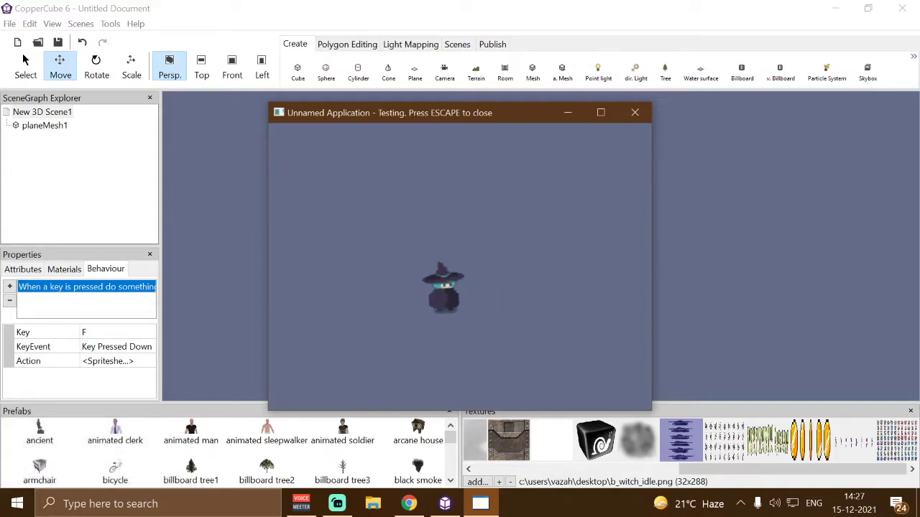
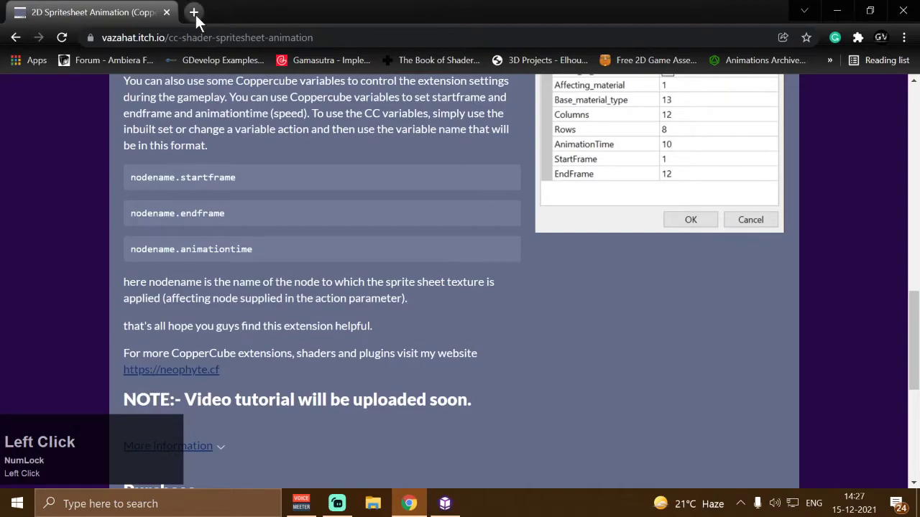
Step: Navigate the new tab to ezgif.com's Sprite sheet cutter via the 'ezgif' address suggestion
{"action": "type", "text": "ezg"}
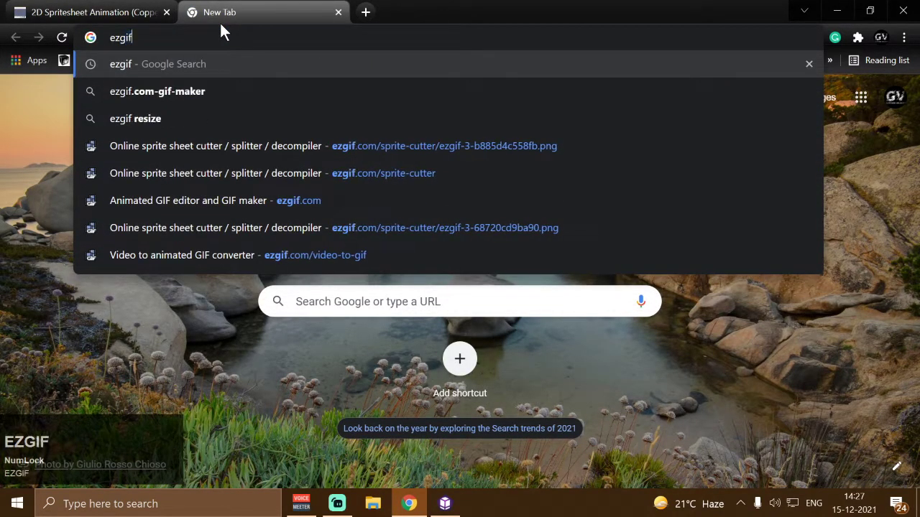
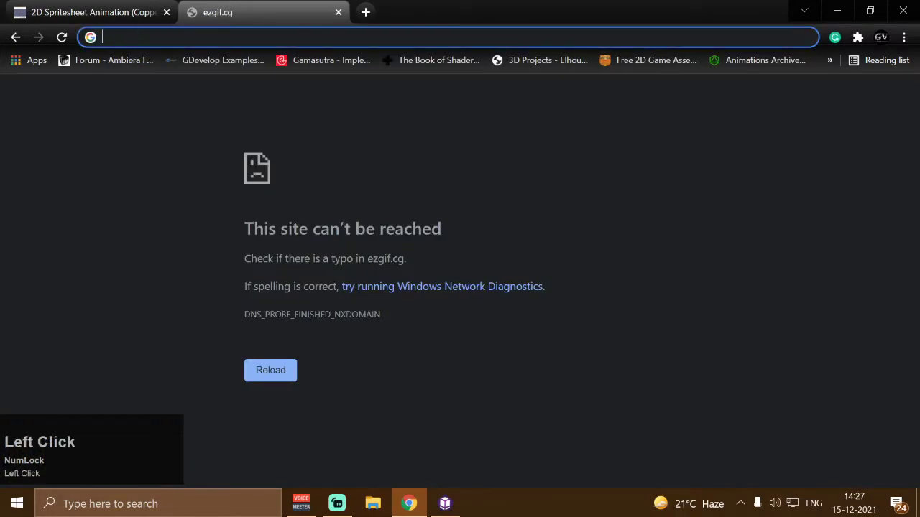
{"action": "key", "text": "e"}
{"action": "type", "text": "ez"}
{"action": "left_click", "coordinate": [174, 154]}
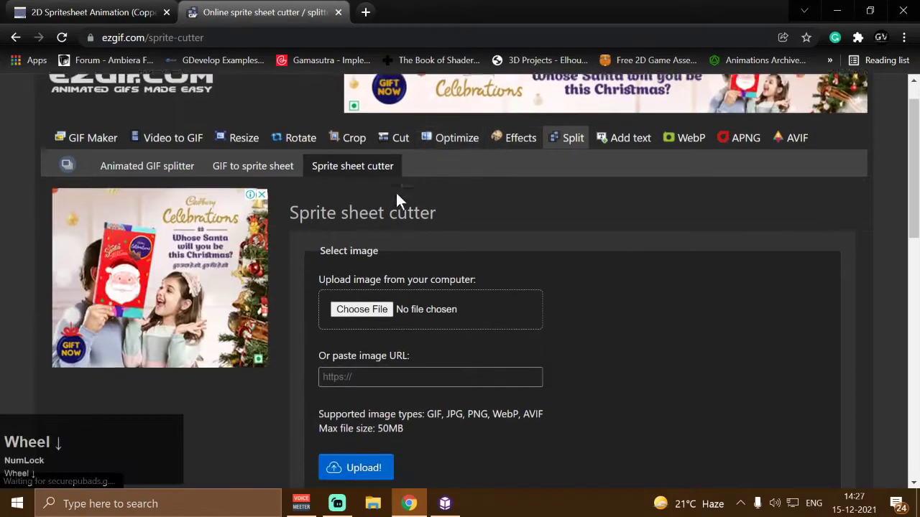
{"action": "scroll", "scroll_direction": "down", "scroll_amount": 3}
Step: Start choosing an image file to upload to ezgif's sprite sheet cutter
{"action": "left_click", "coordinate": [369, 214]}
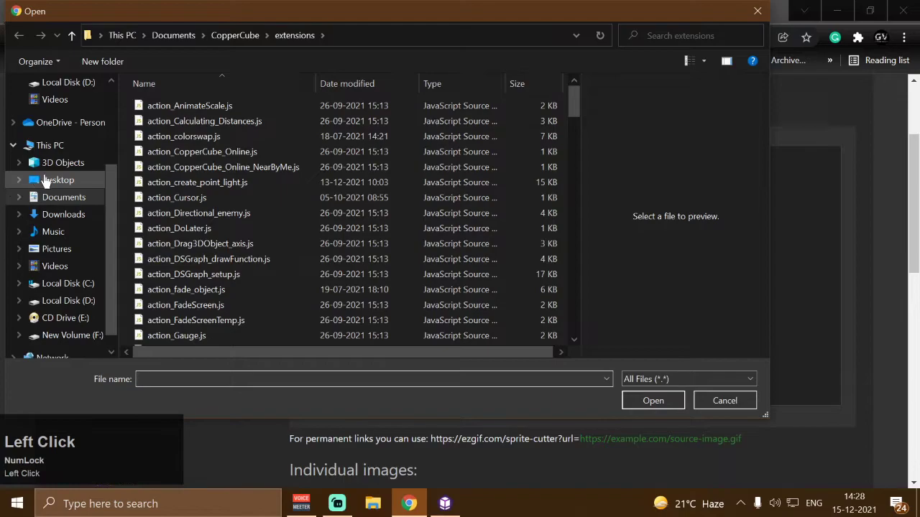
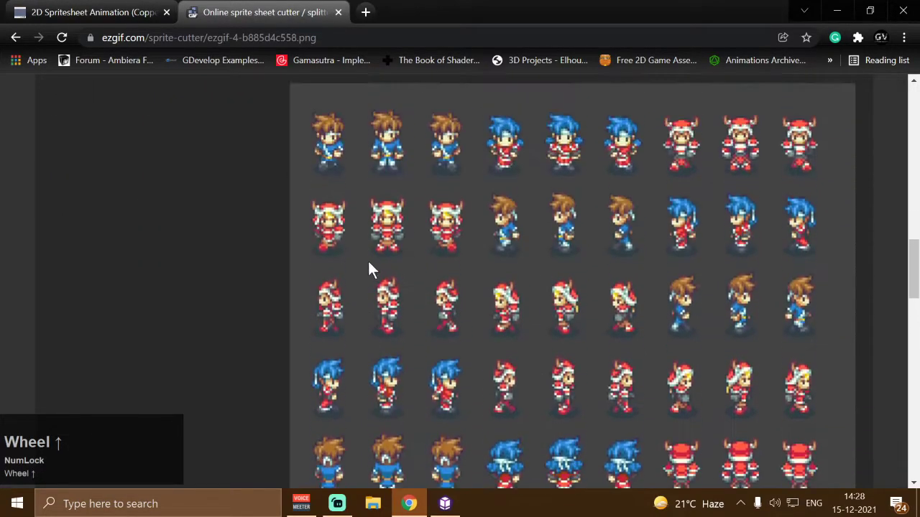
Step: Review the 936×864 sheet cut into 12 columns and 8 rows of individual frame images
{"action": "scroll", "scroll_direction": "up", "scroll_amount": 3}
{"action": "scroll", "scroll_direction": "down", "scroll_amount": 3}
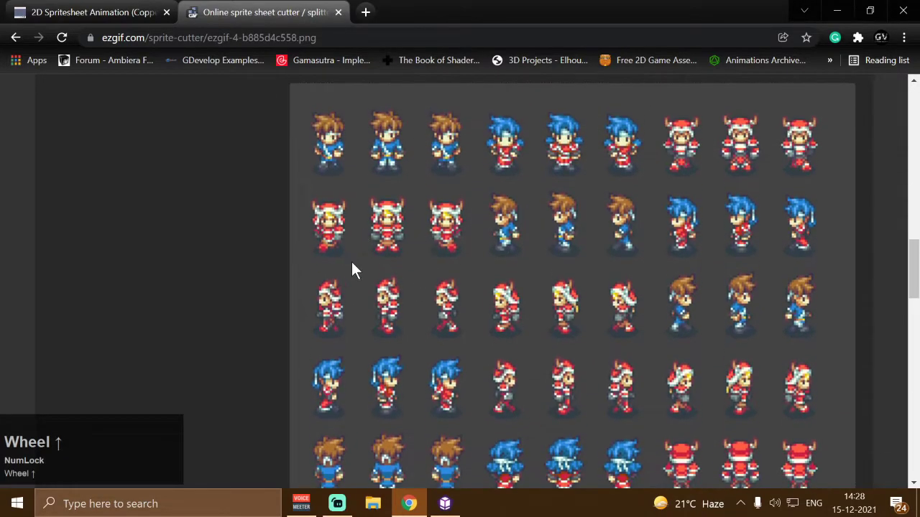
{"action": "scroll", "scroll_direction": "up", "scroll_amount": 3}
{"action": "scroll", "scroll_direction": "down", "scroll_amount": 3}
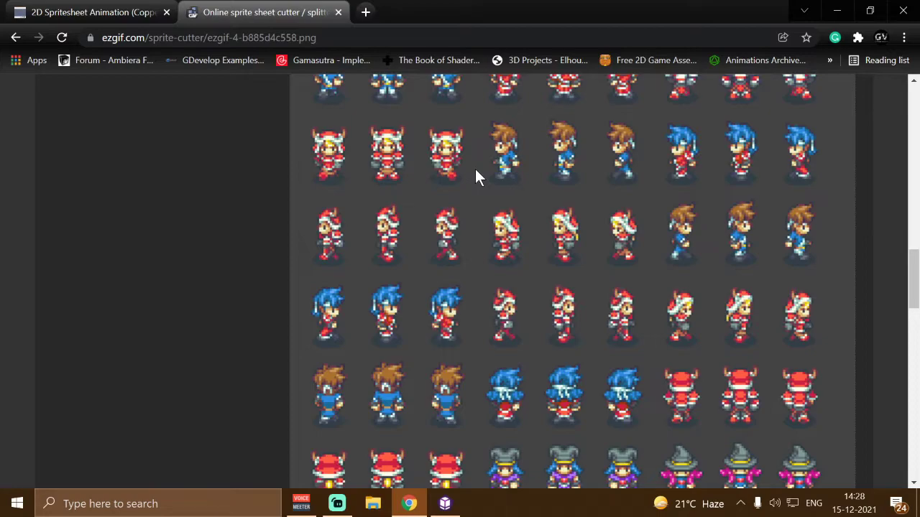
{"action": "scroll", "scroll_direction": "down", "scroll_amount": 3}
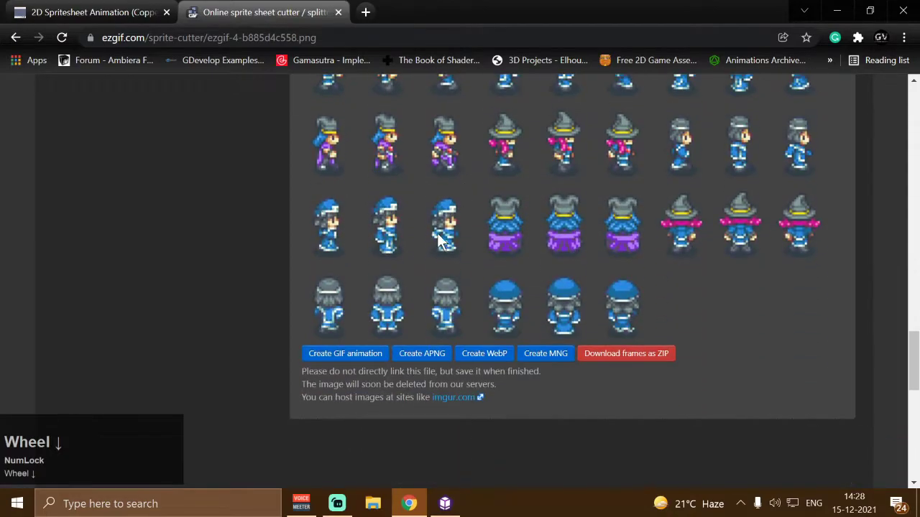
{"action": "scroll", "scroll_direction": "up", "scroll_amount": 3}
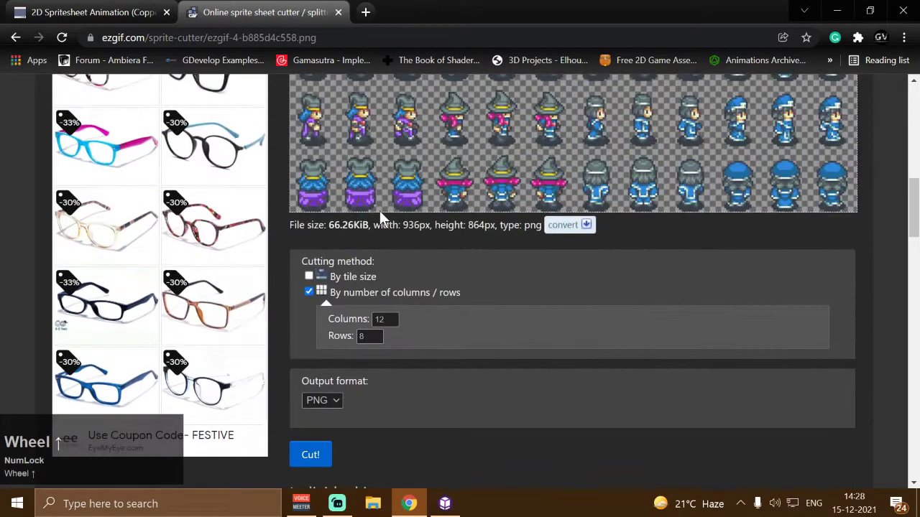
{"action": "left_click", "coordinate": [314, 352]}
{"action": "scroll", "scroll_direction": "down", "scroll_amount": 3}
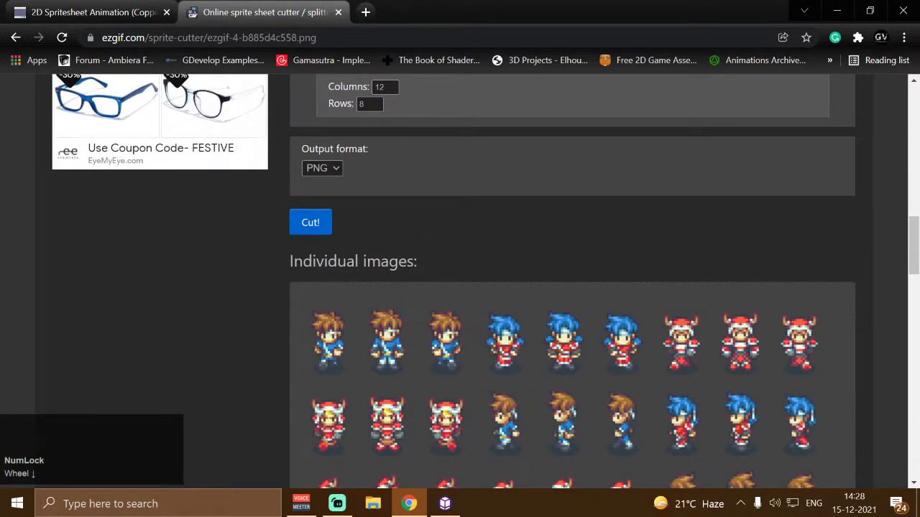
{"action": "scroll", "scroll_direction": "down", "scroll_amount": 3}
{"action": "scroll", "scroll_direction": "up", "scroll_amount": 3}
{"action": "scroll", "scroll_direction": "up", "scroll_amount": 3}
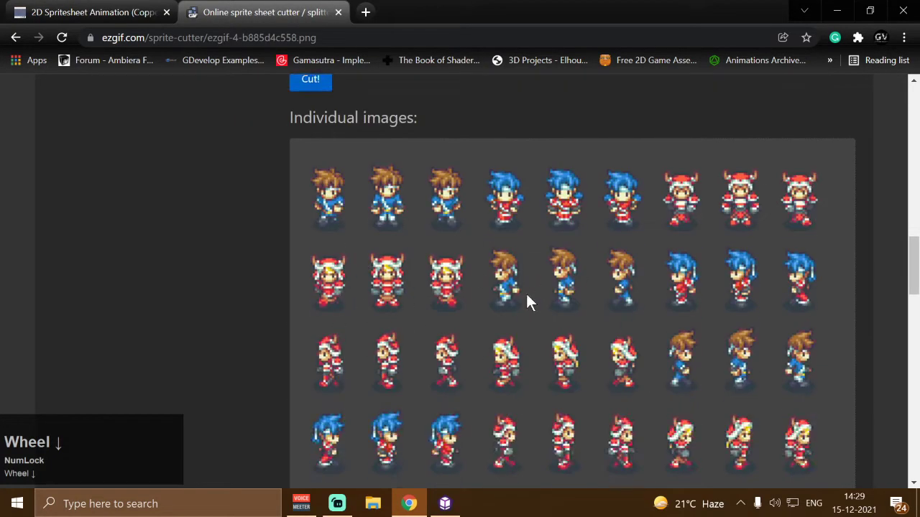